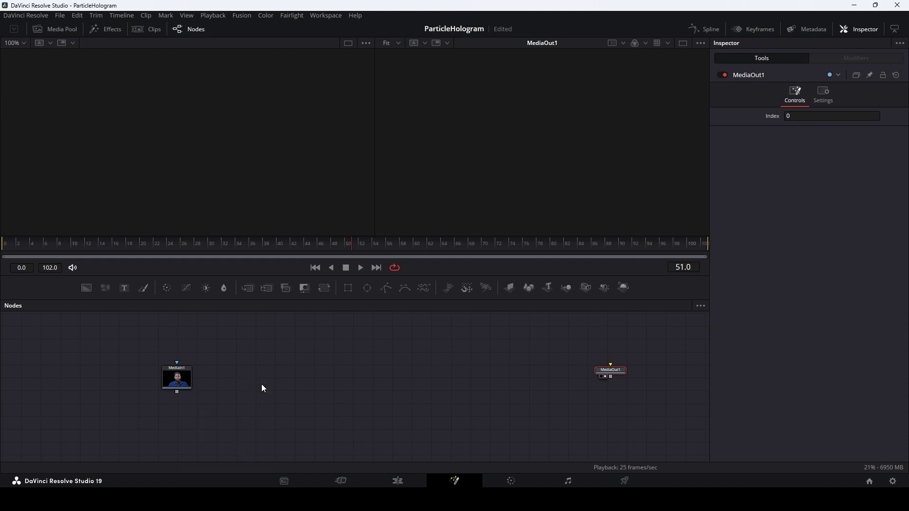
Add a pImageEmitter node via the tool search ('pima')
{"action": "key", "text": "space"}
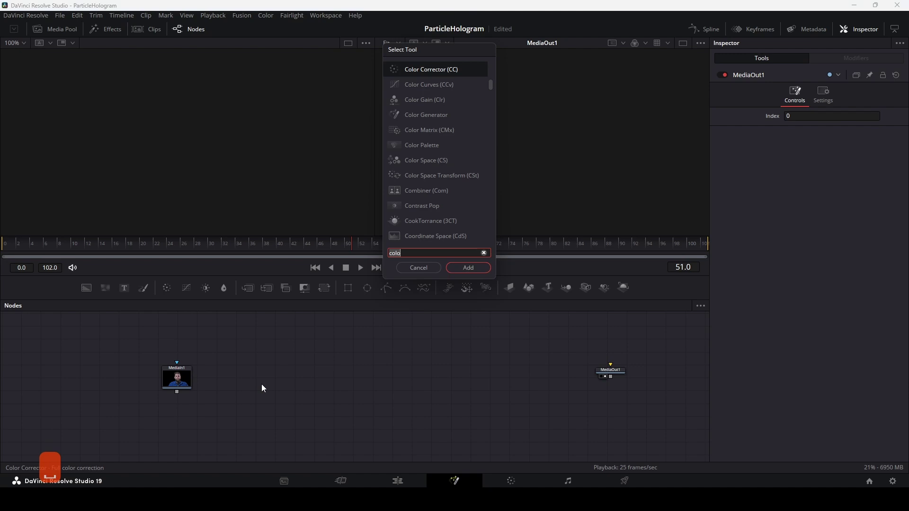
{"action": "type", "text": "pima"}
{"action": "key", "text": "Return"}
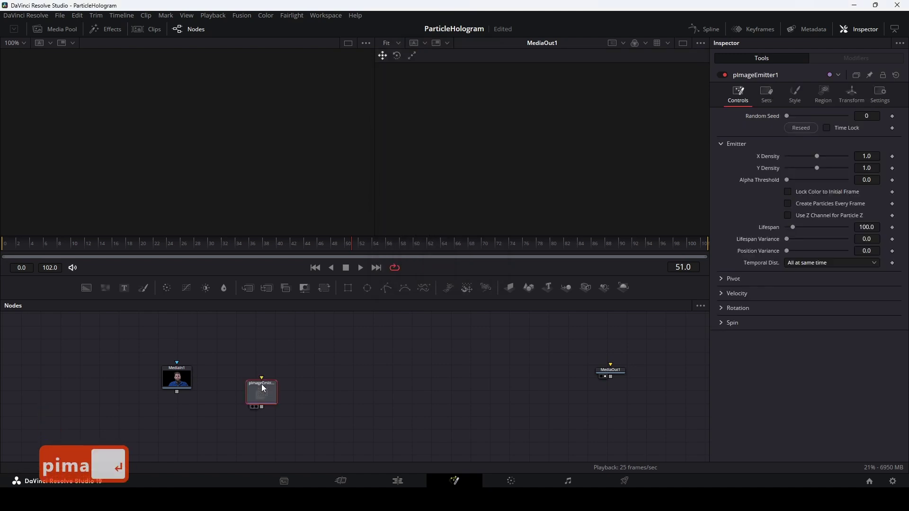
Add a pCustom particle tool via the tool search ('cus')
{"action": "key", "text": "space"}
{"action": "key", "text": "BackSpace"}
{"action": "type", "text": "cus"}
{"action": "key", "text": "Return"}
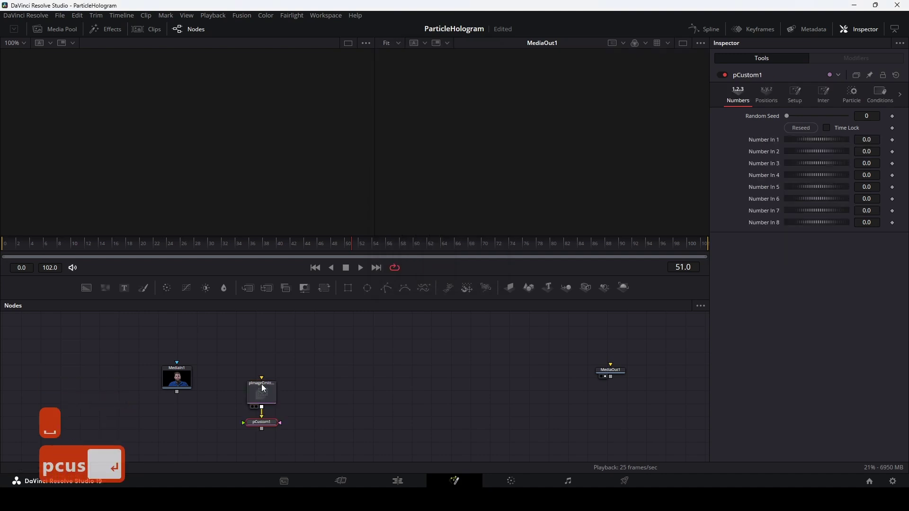
{"action": "key", "text": "Return"}
{"action": "key", "text": "BackSpace"}
{"action": "key", "text": "Return"}
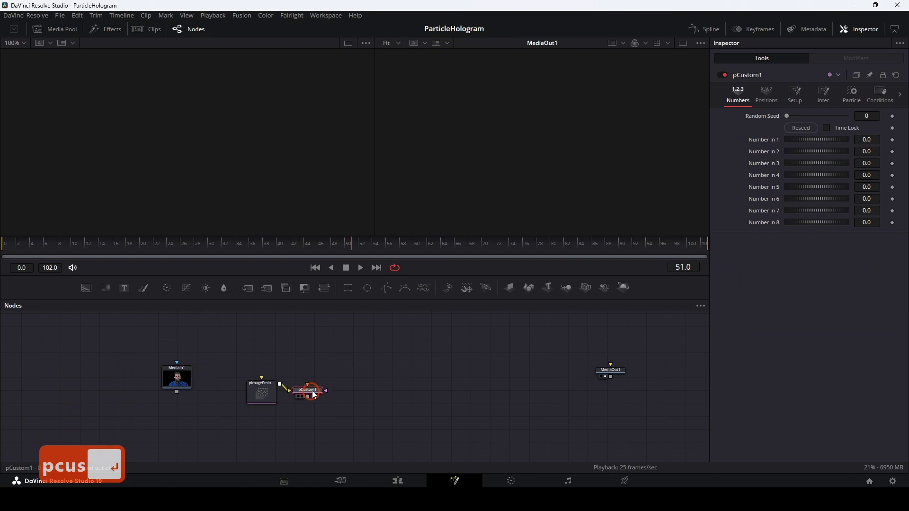
Build the Camera3D, Merge3D and Renderer3D chain fed by the image emitter
{"action": "key", "text": "BackSpace"}
{"action": "key", "text": "Return"}
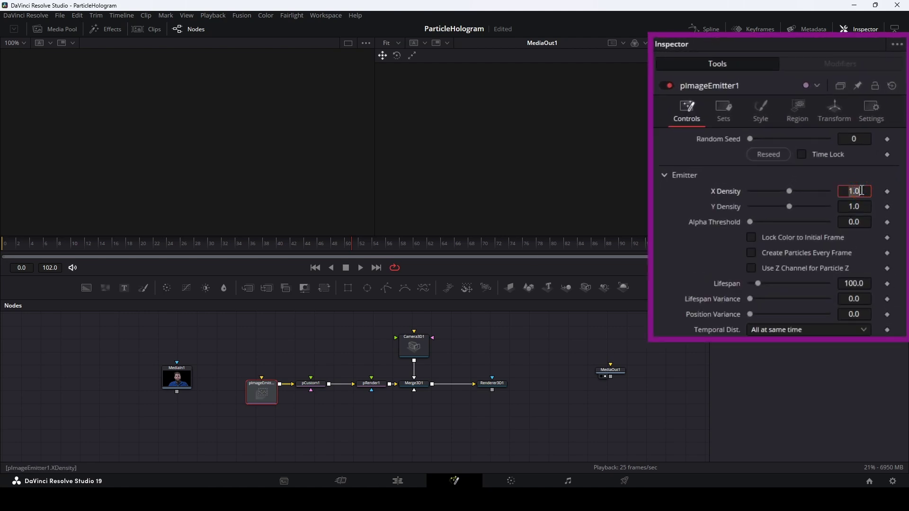
Set pImageEmitter1's X Density and Y Density both to 0.1
{"action": "type", "text": ".1"}
{"action": "key", "text": "Return"}
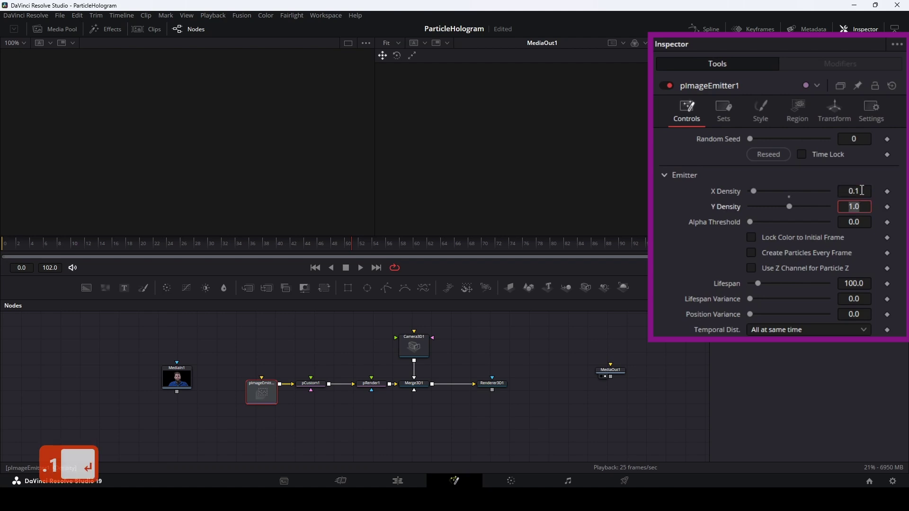
{"action": "key", "text": "BackSpace"}
{"action": "type", "text": "1"}
{"action": "key", "text": "Return"}
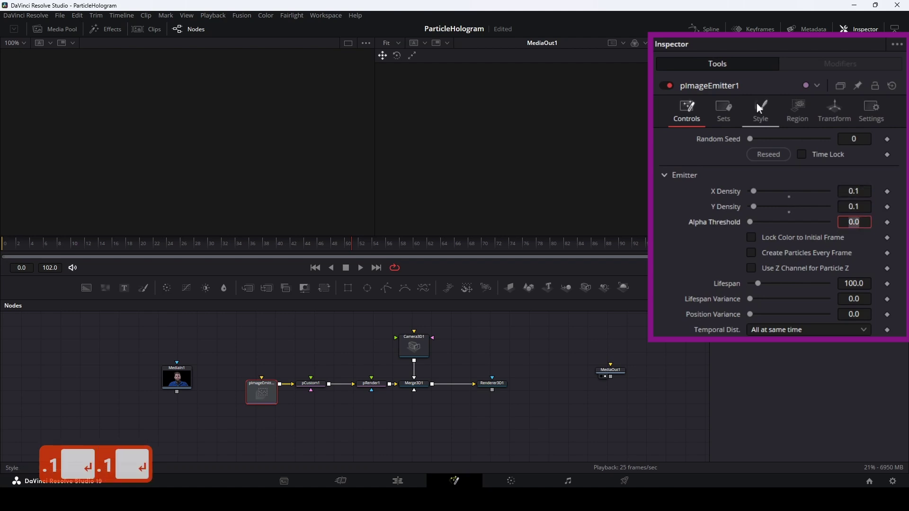
Switch the particles to Blob style at size 0.1
{"action": "type", "text": "↩.1↩"}
{"action": "type", "text": "↩.1↩"}
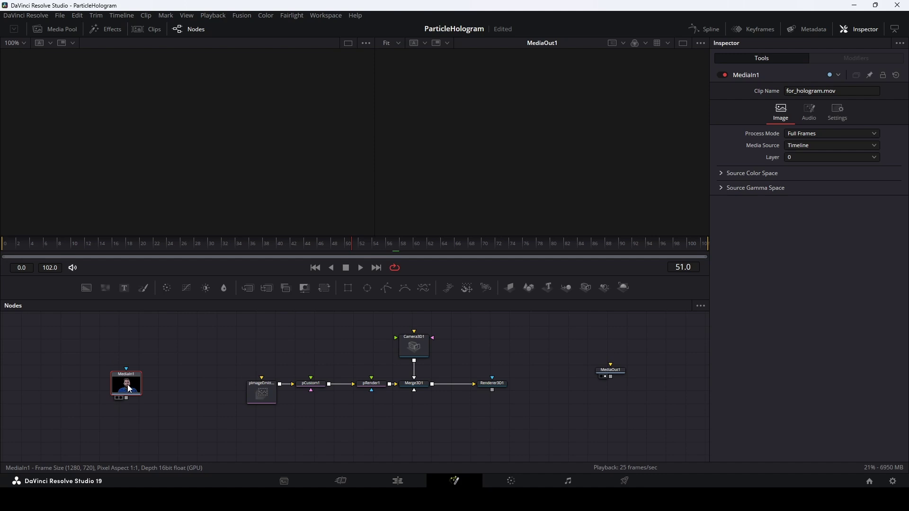
Search the Fusion tools for 'colo' to add a Color Corrector node
{"action": "key", "text": "space"}
{"action": "type", "text": "colo"}
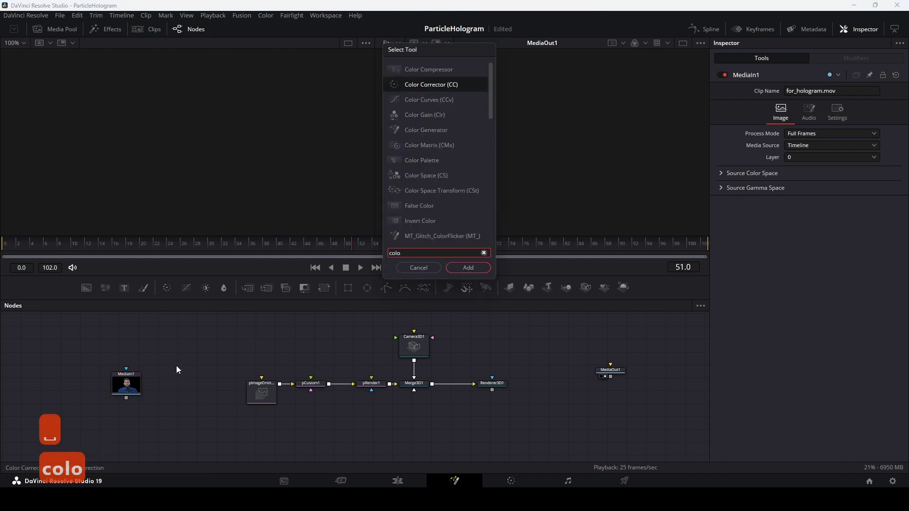
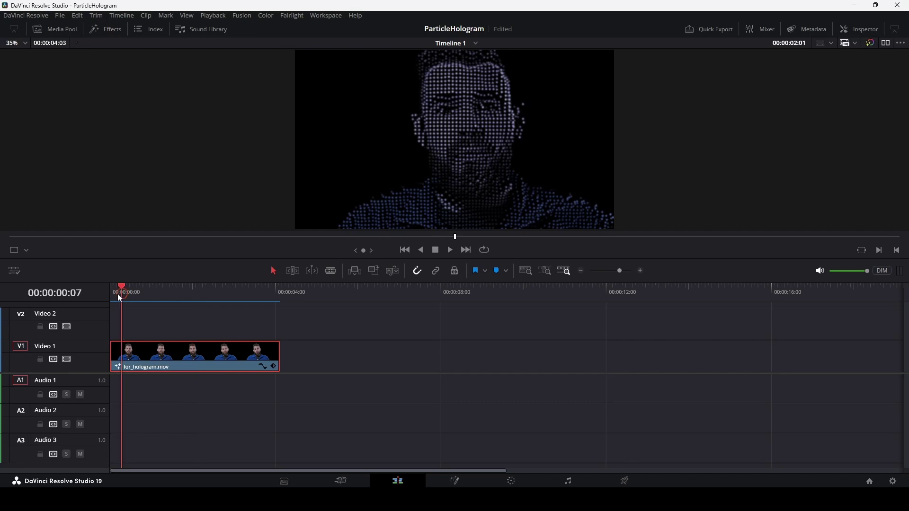
Play the hologram clip briefly and stop it
{"action": "key", "text": "space"}
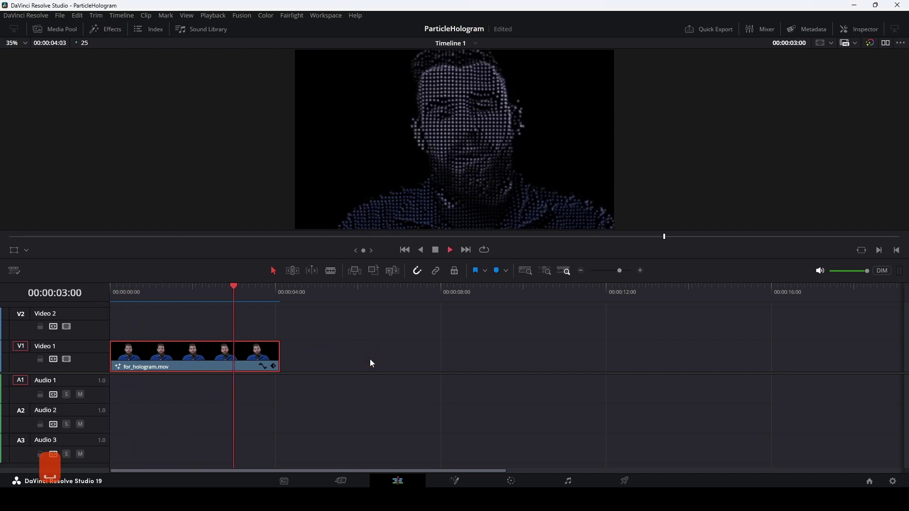
{"action": "key", "text": "space"}
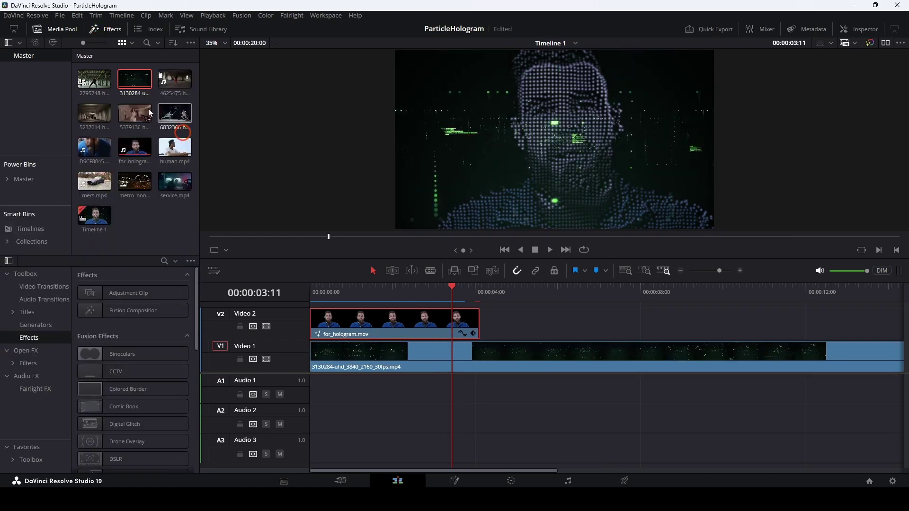
Hide the media panels, delete the long clip on the lower track and play the timeline
{"action": "key", "text": "ctrl+b"}
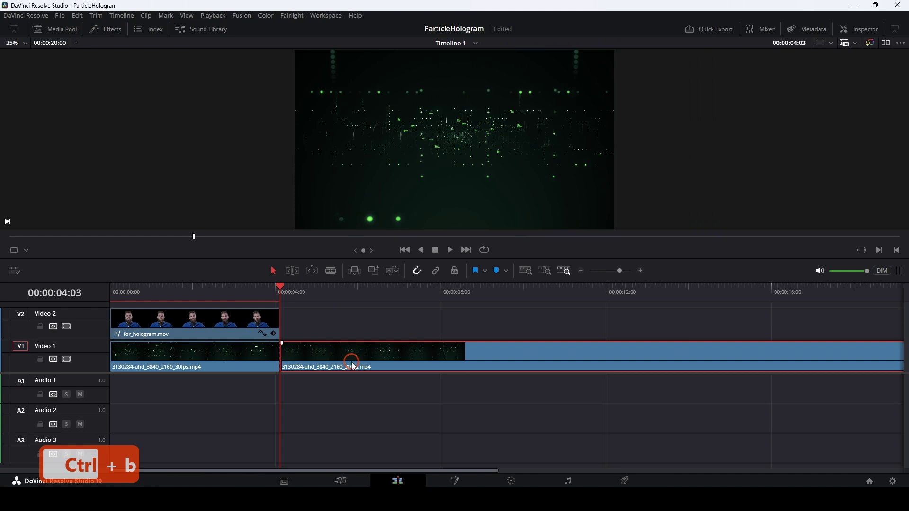
{"action": "key", "text": "BackSpace"}
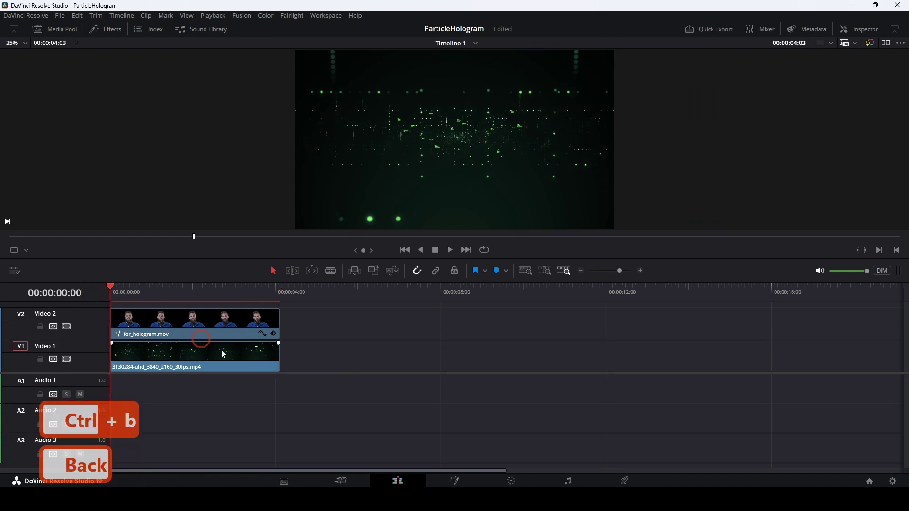
{"action": "key", "text": "space"}
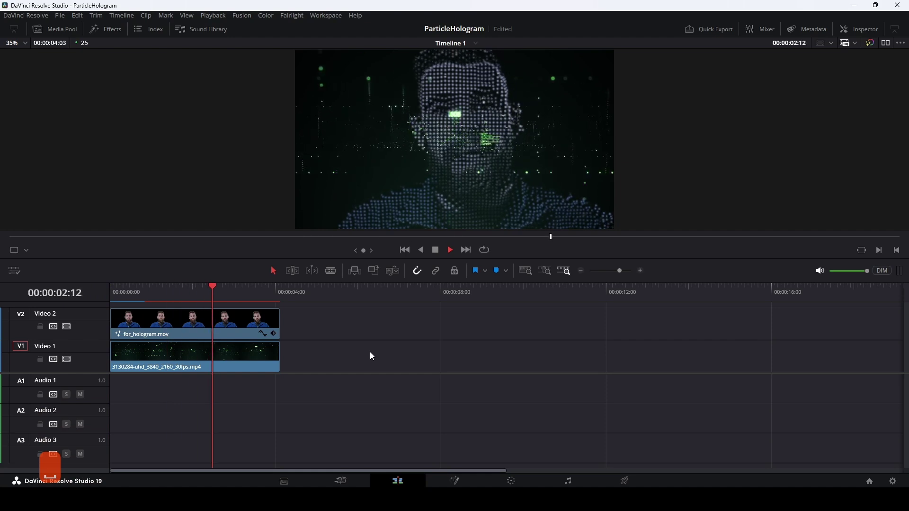
Stop playback and set pImageEmitter1's particle Lifespan to 300 frames
{"action": "key", "text": "space"}
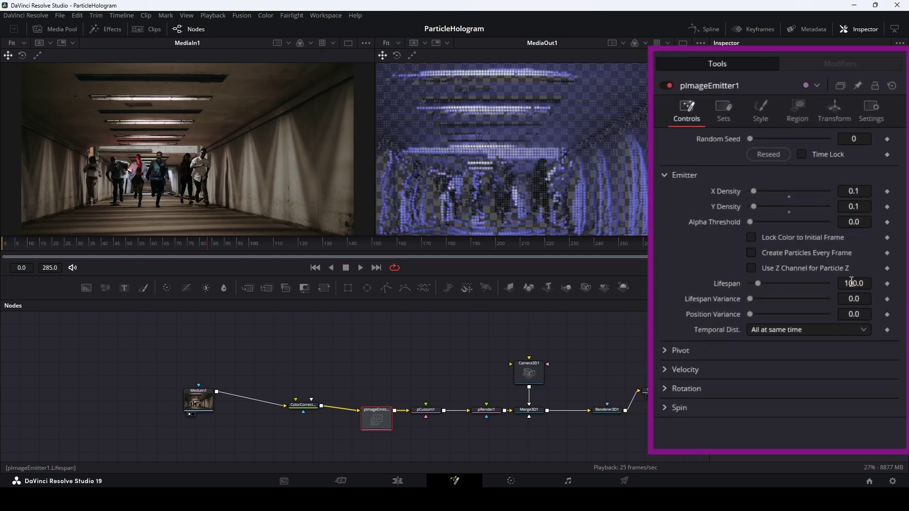
{"action": "type", "text": "30"}
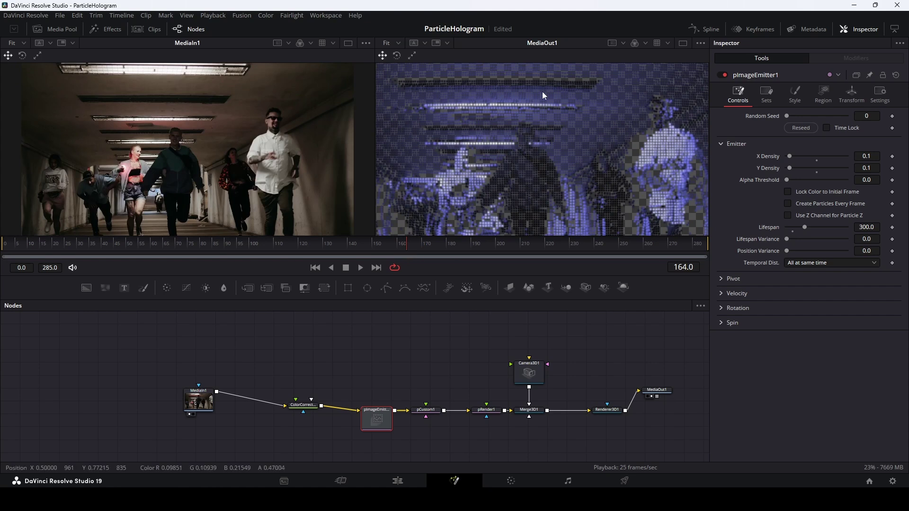
{"action": "middle_click", "coordinate": [541, 161]}
Double pImageEmitter1's X Density to 0.2 (0.1*2) and start editing Y Density
{"action": "middle_click", "coordinate": [540, 161]}
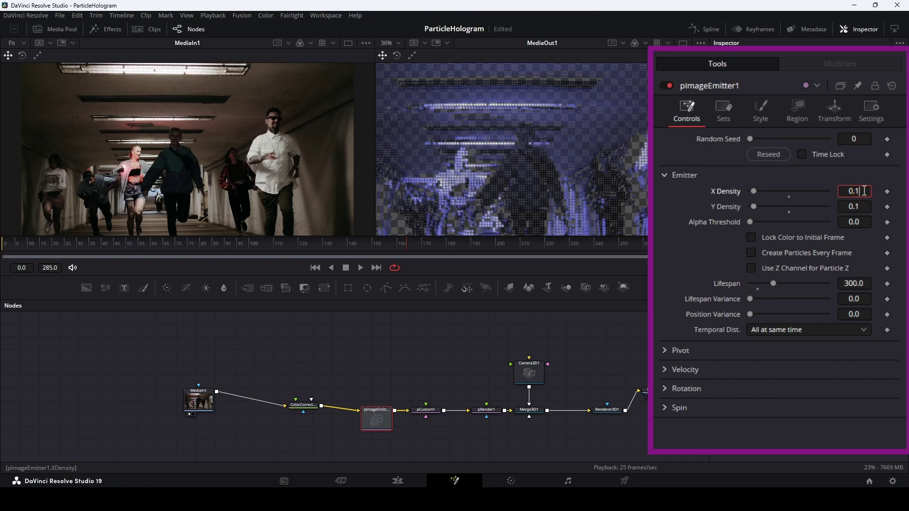
{"action": "type", "text": "=2"}
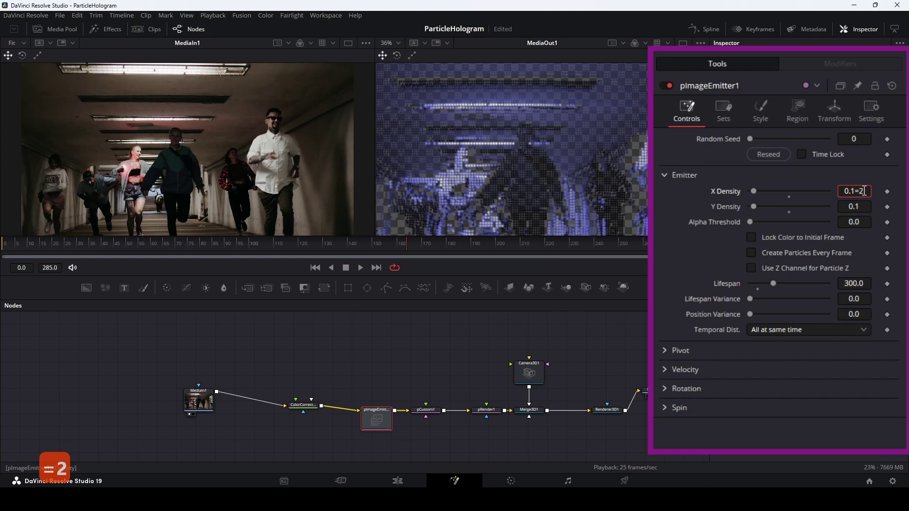
{"action": "key", "text": "BackSpace"}
{"action": "key", "text": "BackSpace"}
{"action": "key", "text": "BackSpace"}
{"action": "key", "text": "2"}
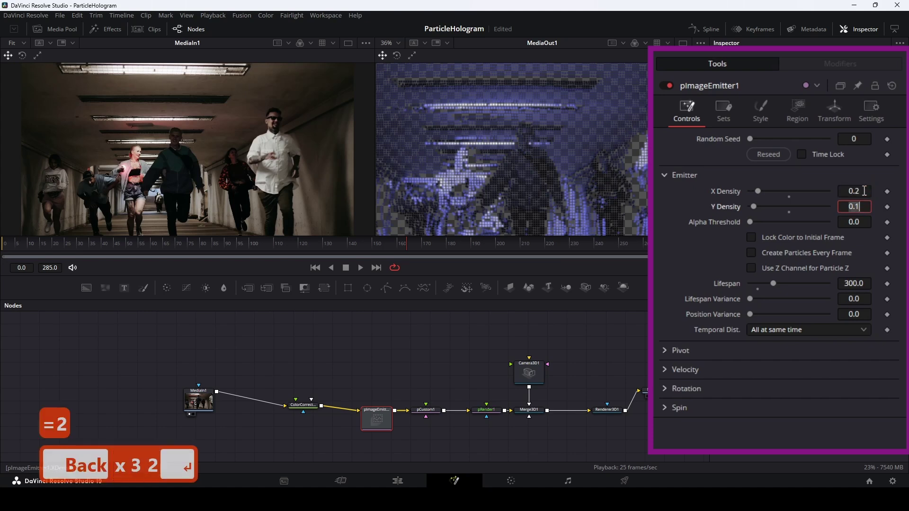
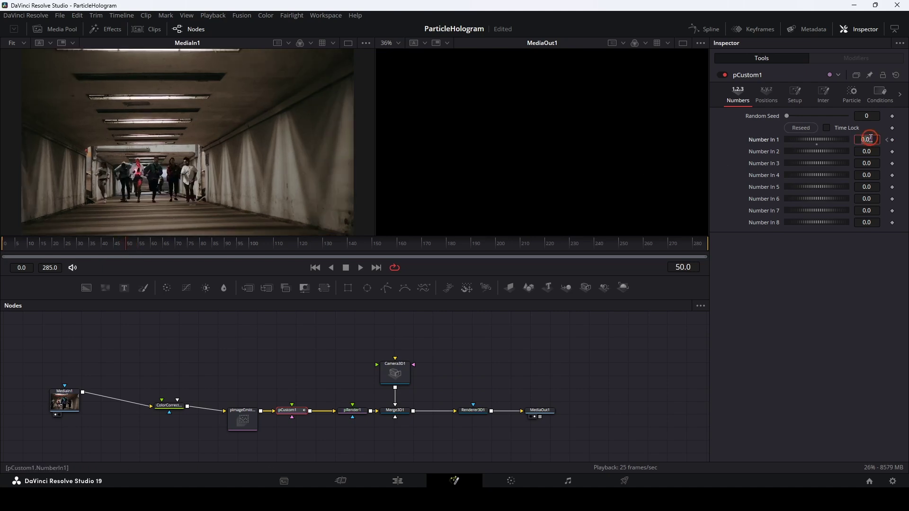
Set the frame-50 keyframe of Number In 1 to 4.0
{"action": "key", "text": "4"}
Preview the tunnel particles full screen, then return to the Edit timeline
{"action": "key", "text": "Return"}
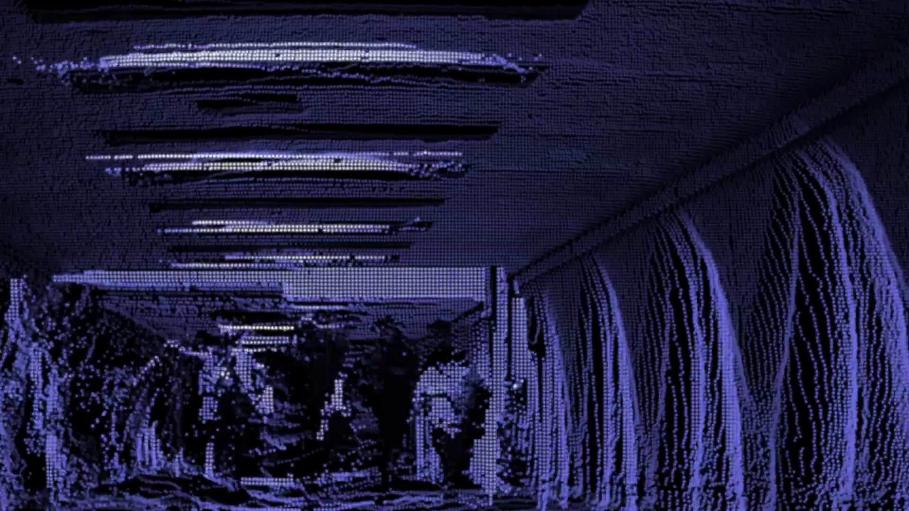
{"action": "key", "text": "space"}
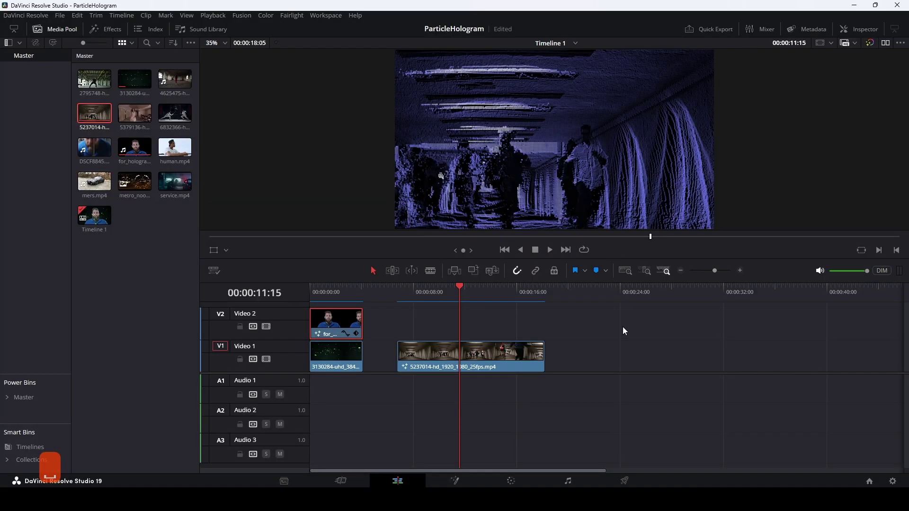